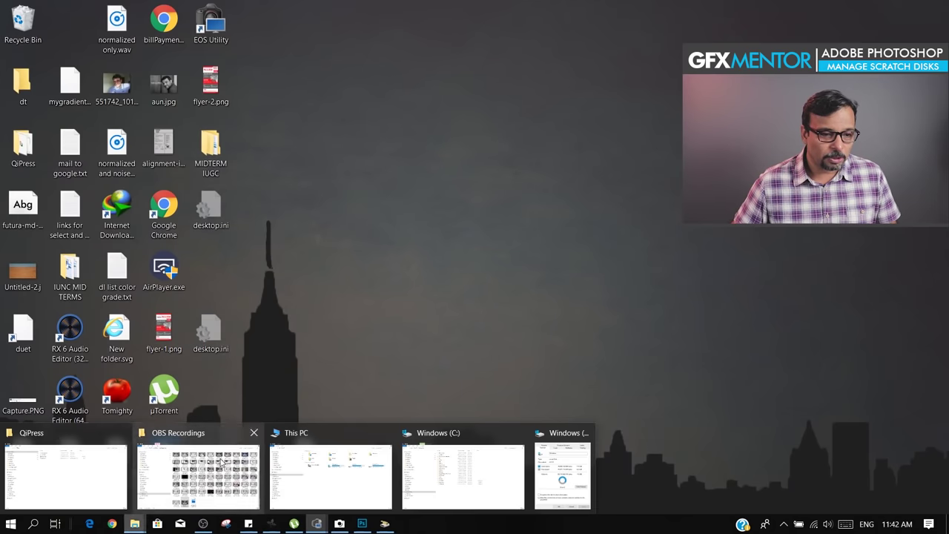
Bring up a new File Explorer window with Win+E
key(super+e)
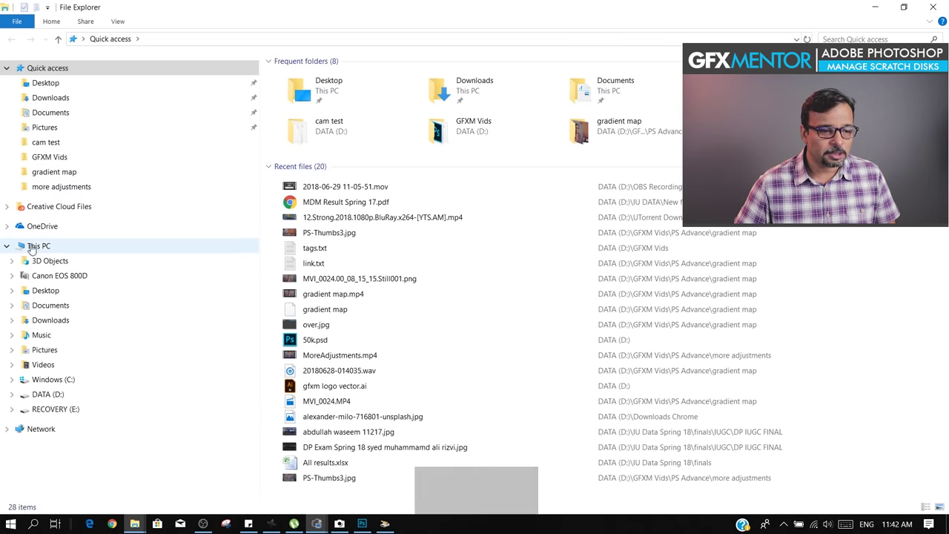
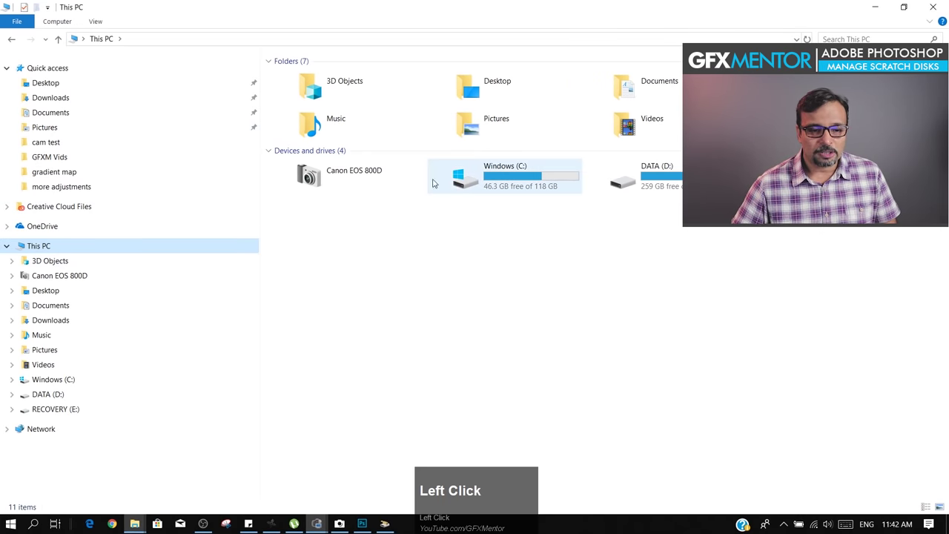
Show the Properties of the Windows (C:) drive, 46.3 GB free of 118 GB
right_click(522, 179)
click(395, 440)
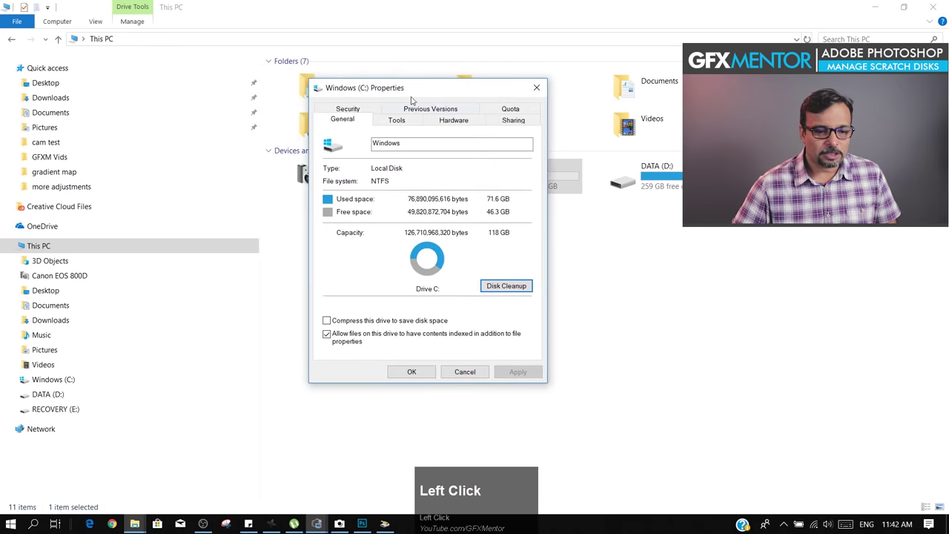
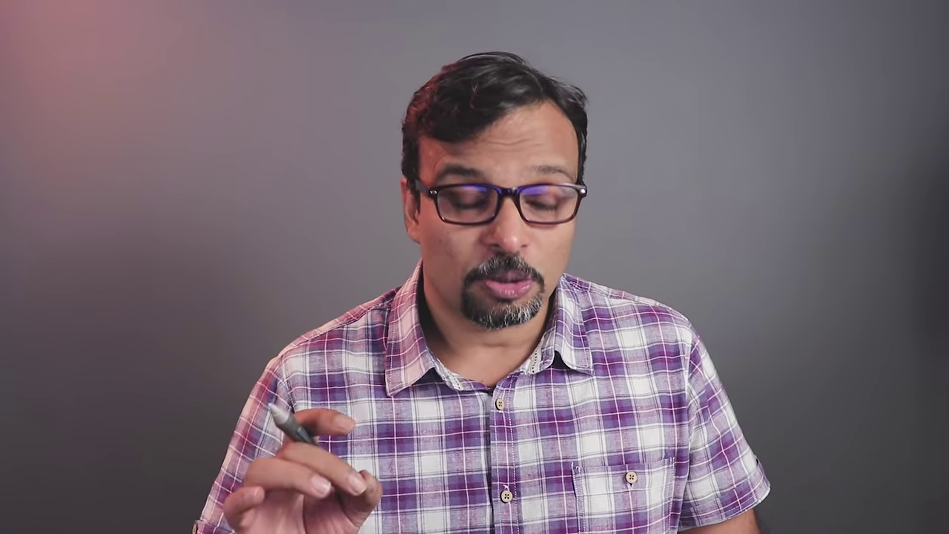
Confirm Disk Cleanup and permanently delete the 14 MB of thumbnail files from C:
click(270, 361)
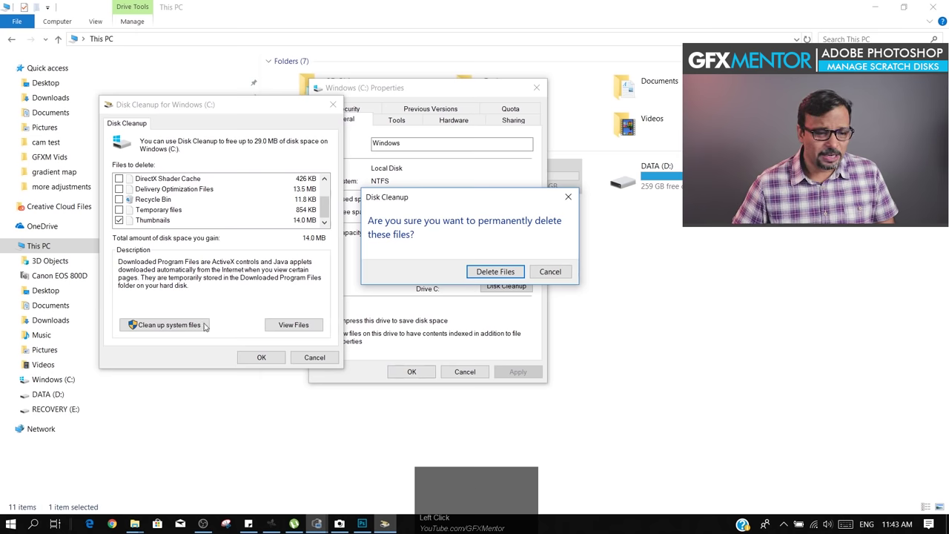
click(491, 275)
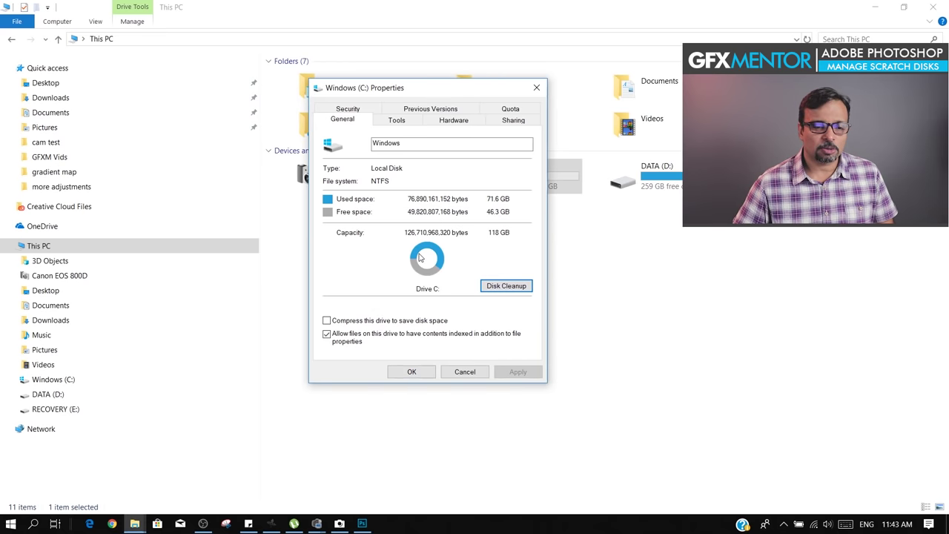
Switch back to Photoshop and go to the Performance preferences
click(417, 380)
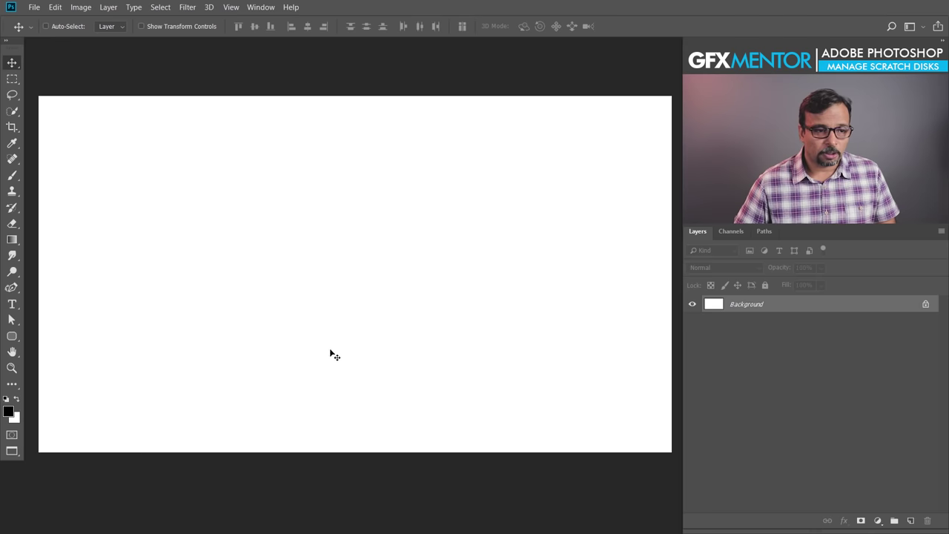
double_click(60, 13)
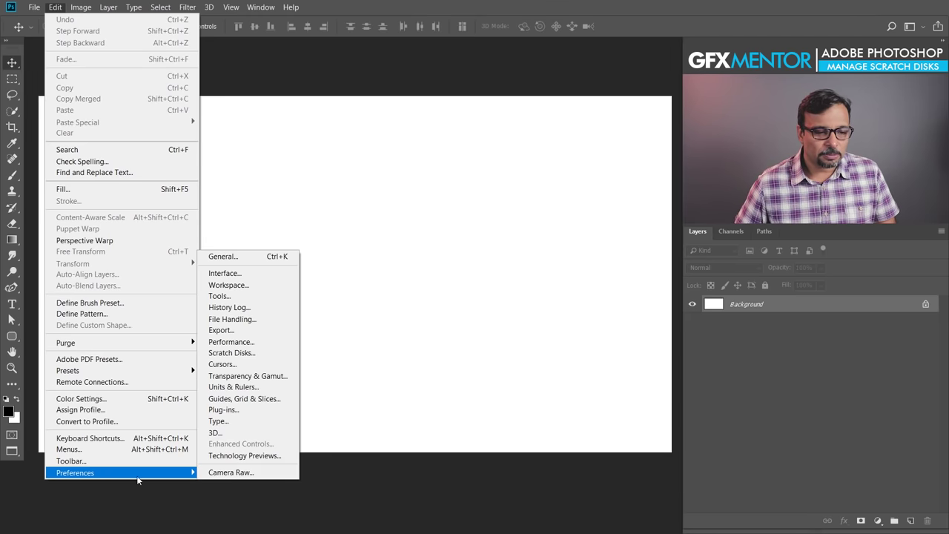
click(259, 348)
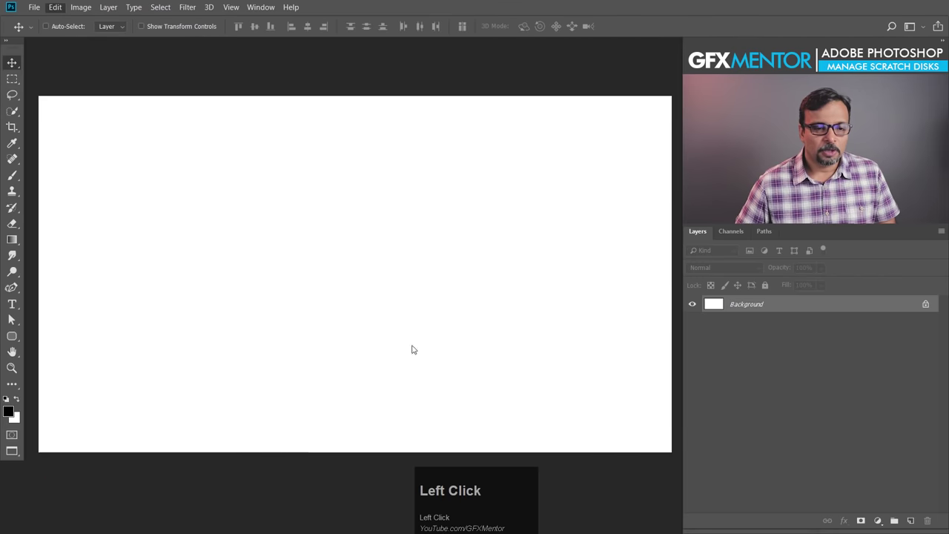
Raise the Let Photoshop Use memory slider to 7734 MB (73%)
drag(396, 54, 378, 164)
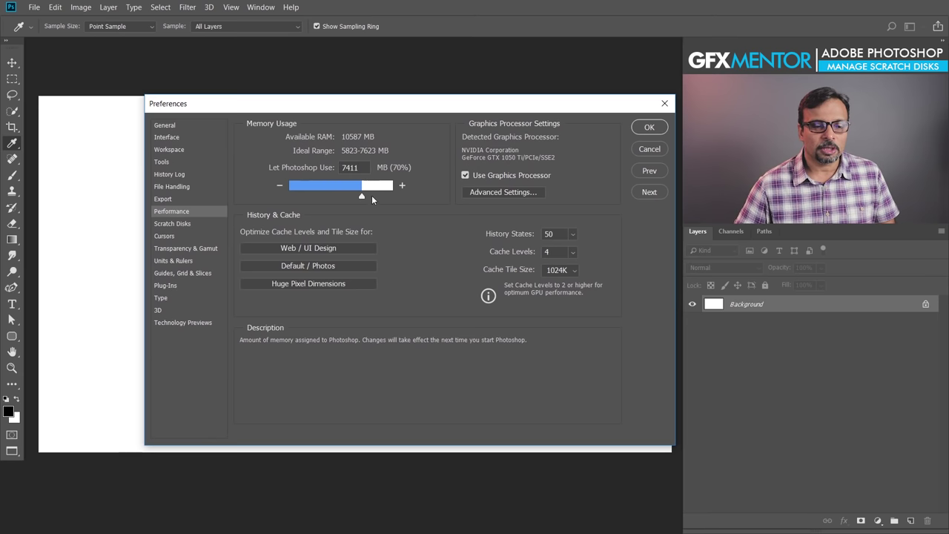
drag(363, 195, 367, 203)
drag(367, 203, 649, 131)
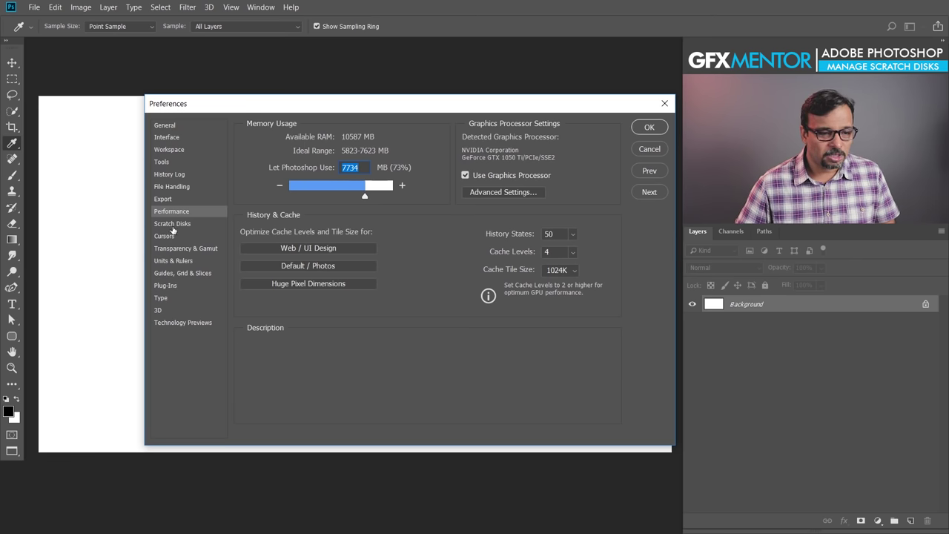
Show the Scratch Disks settings and enable drive D: (259.14 GB free) alongside C:
click(175, 228)
drag(175, 229, 244, 182)
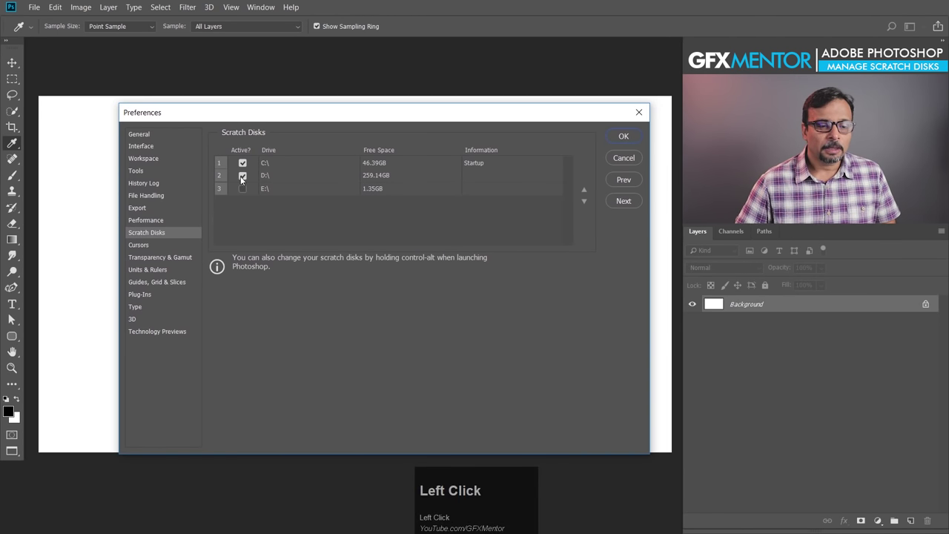